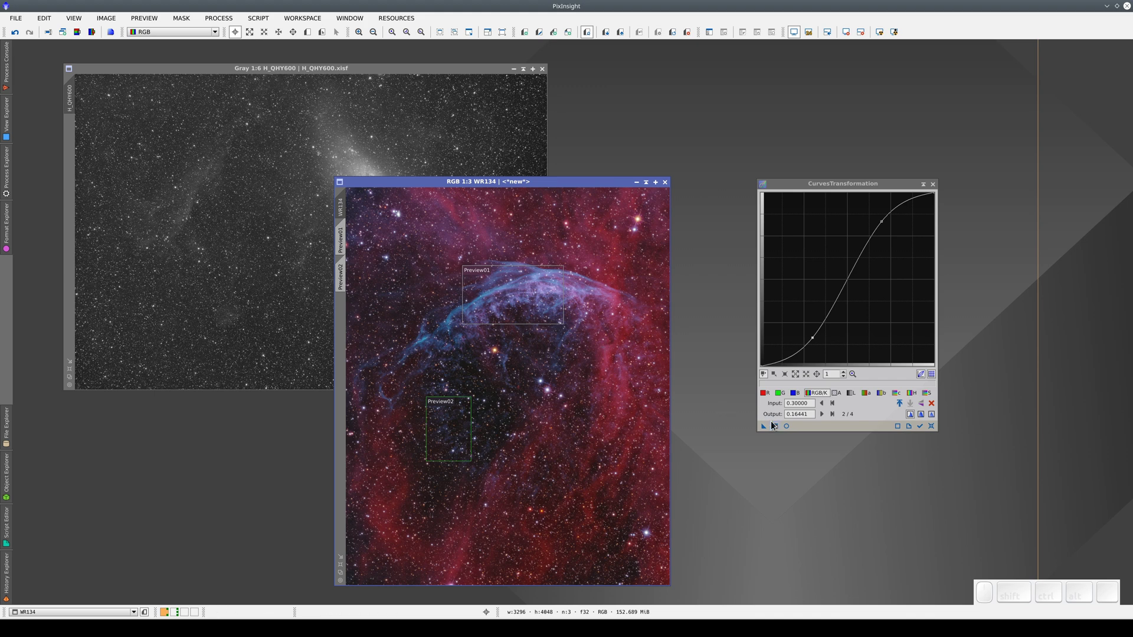
- Apply the S-curve to WR134, then undo it to compare before and after
{"action": "left_click", "coordinate": [774, 431]}
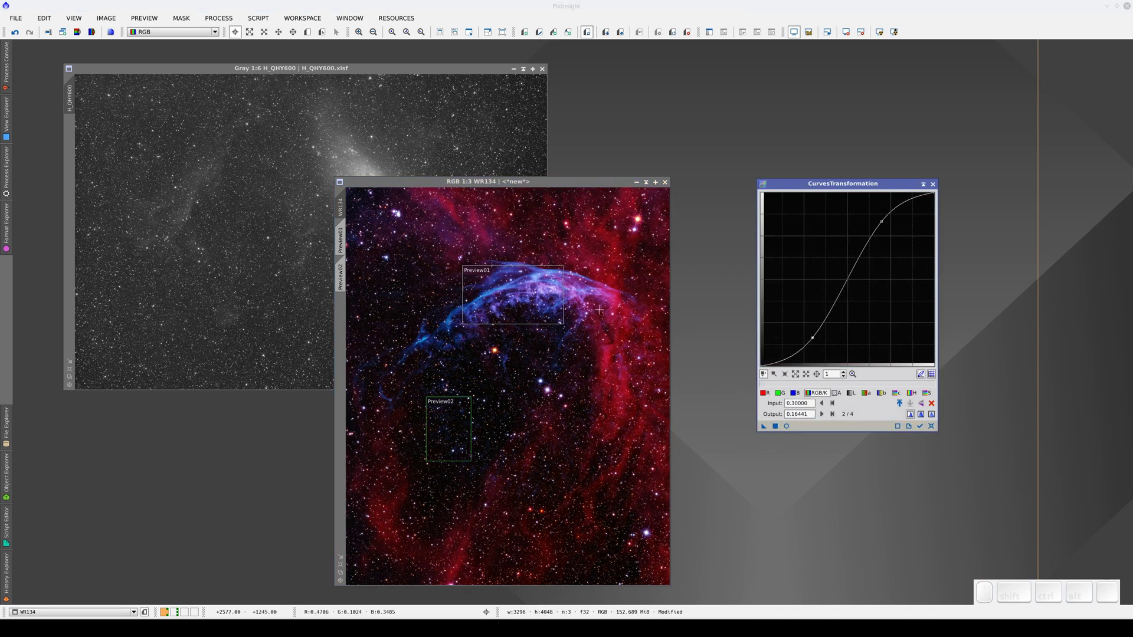
{"action": "left_click", "coordinate": [13, 42]}
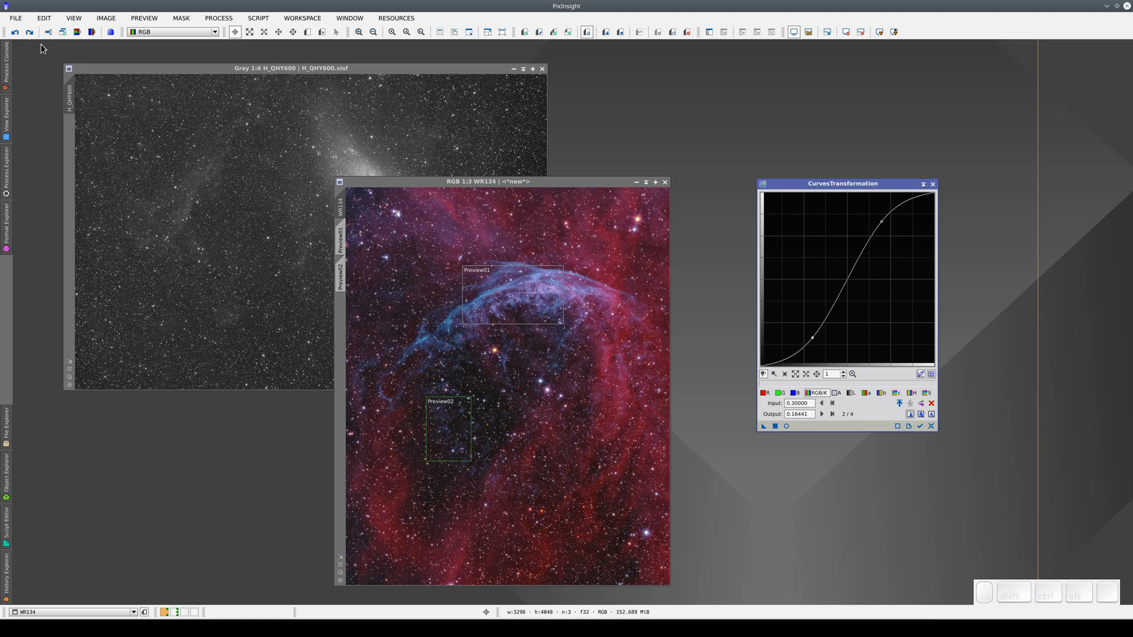
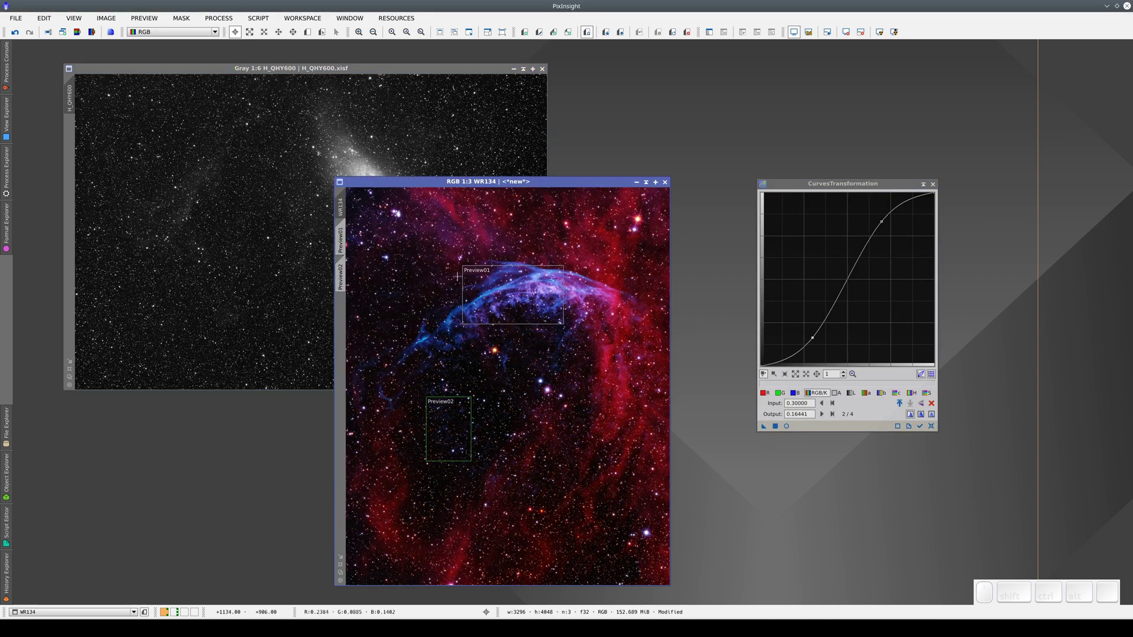
- Undo the curve on WR134 once more so it returns to its original look
{"action": "left_click", "coordinate": [17, 38]}
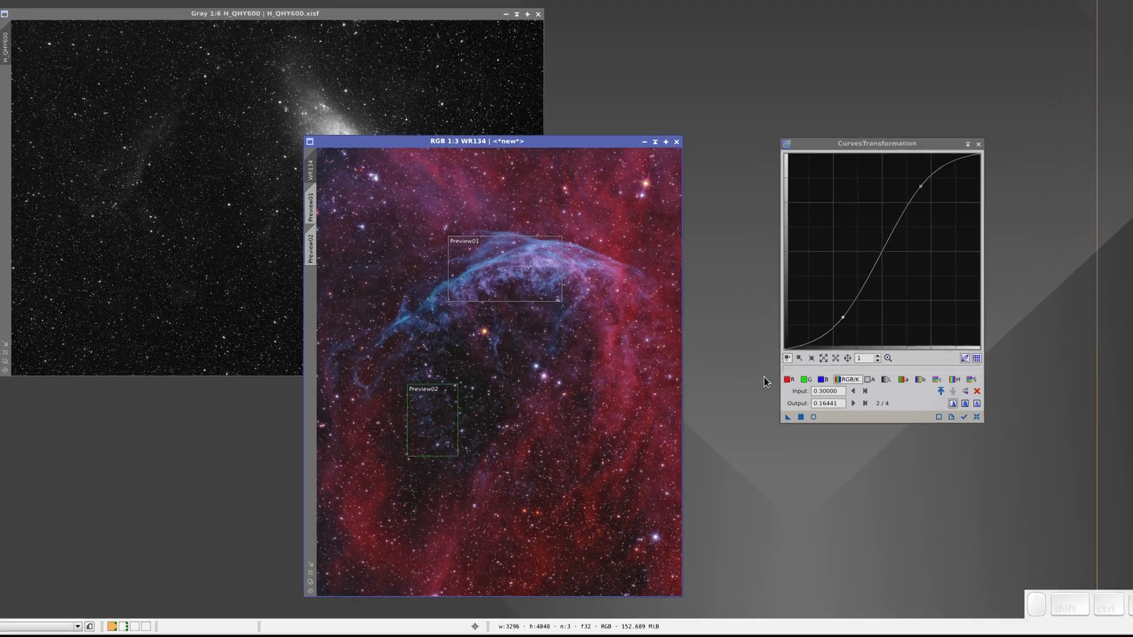
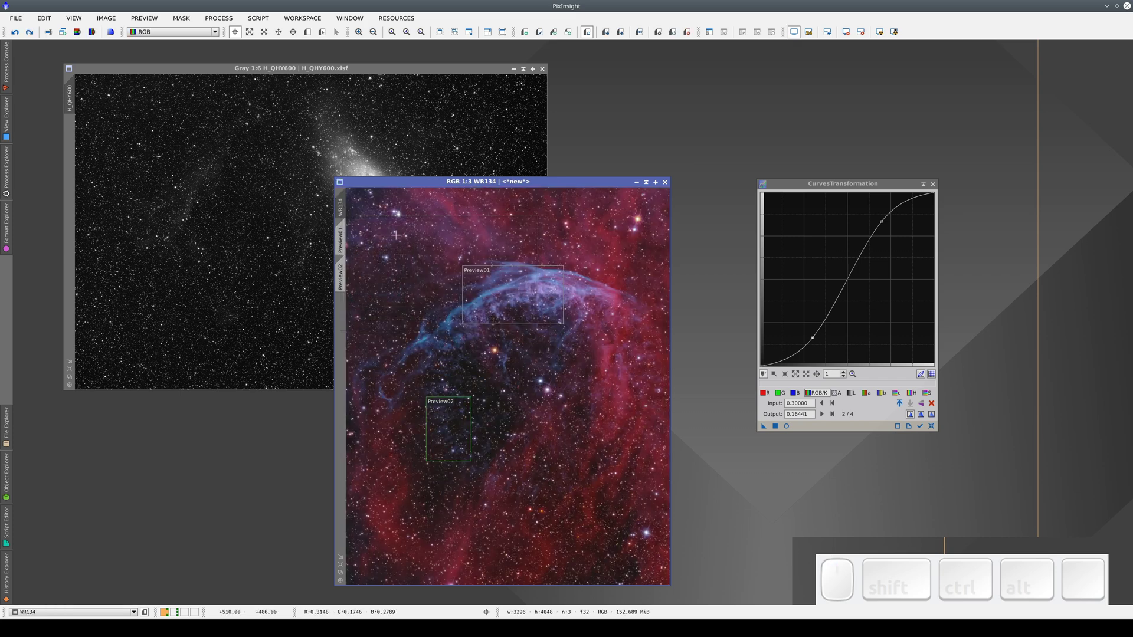
- Drag the nine selected M31 Ha files into the ImageIntegration file list
{"action": "left_click_drag", "start_coordinate": [764, 432], "coordinate": [597, 321]}
{"action": "left_click_drag", "start_coordinate": [597, 321], "coordinate": [55, 96]}
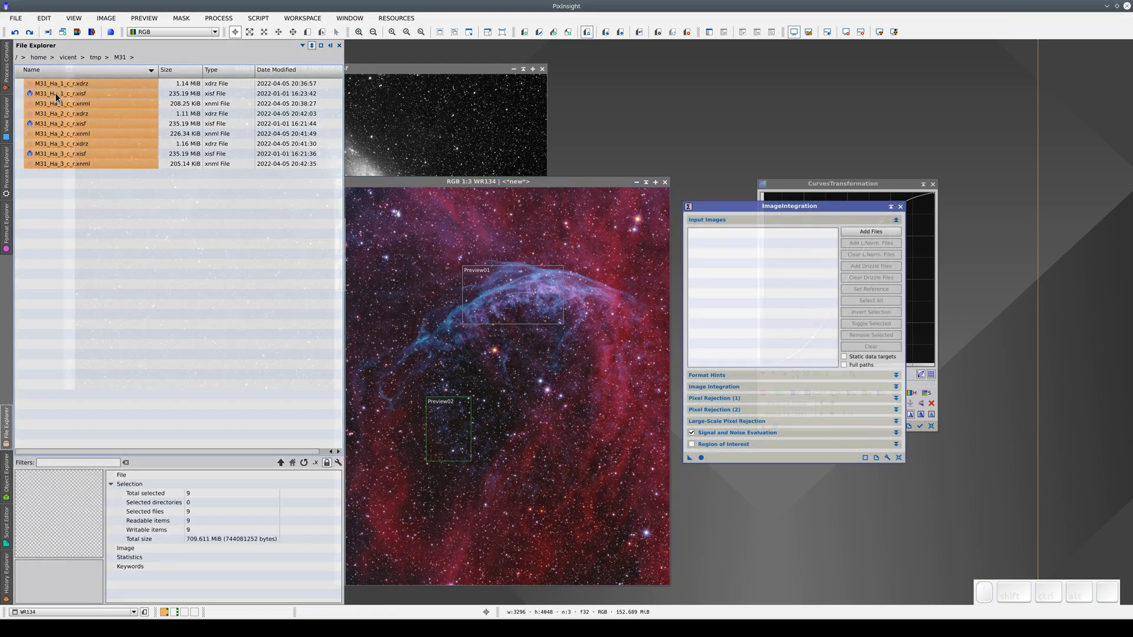
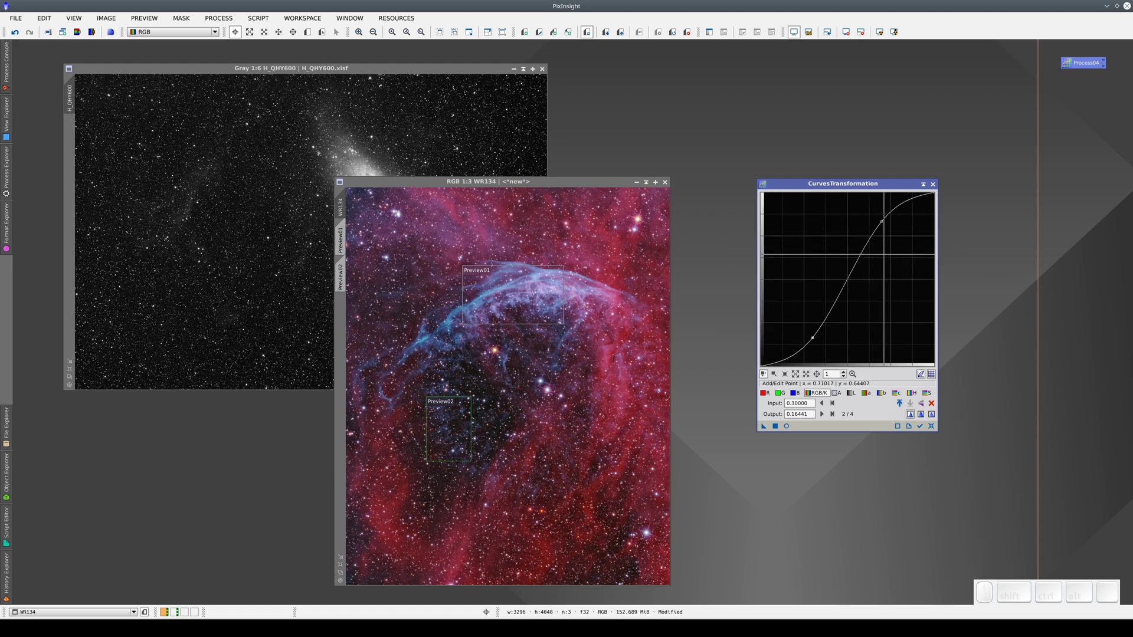
- Reset and close CurvesTransformation, then restore the saved S-curve from the Process04 icon
{"action": "left_click", "coordinate": [938, 430]}
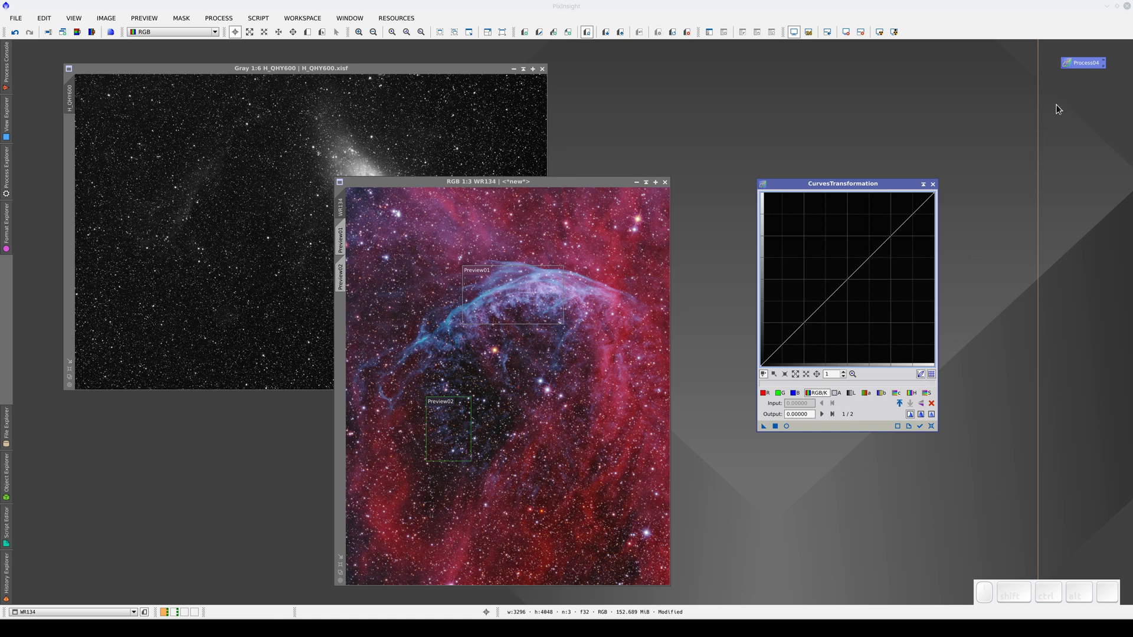
{"action": "left_click", "coordinate": [1083, 70]}
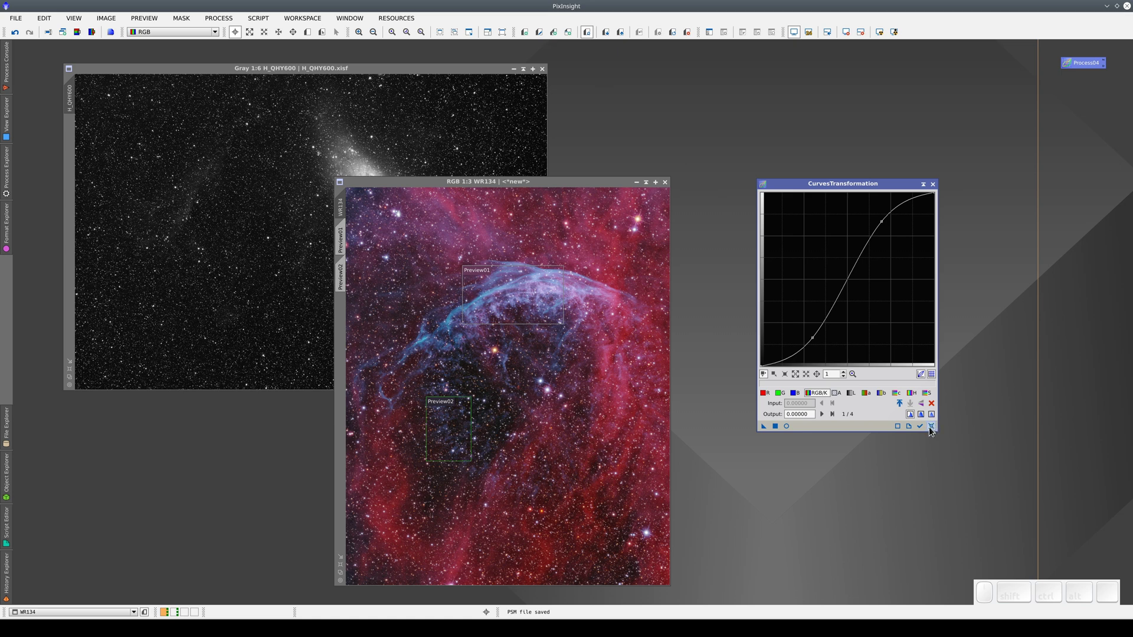
{"action": "left_click", "coordinate": [930, 434]}
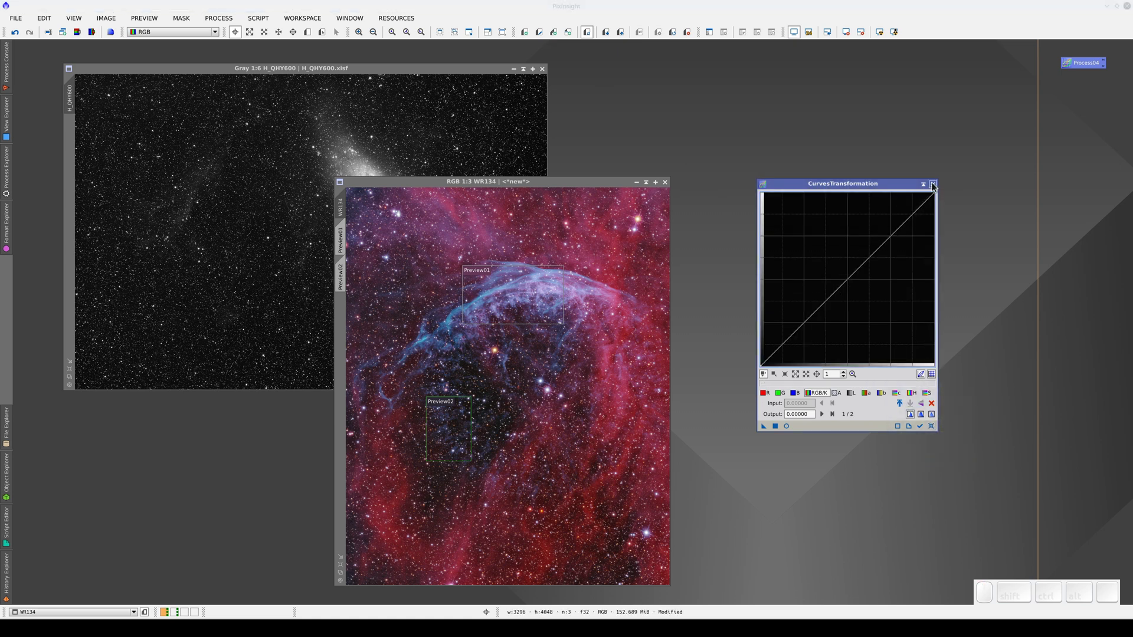
{"action": "left_click", "coordinate": [932, 189]}
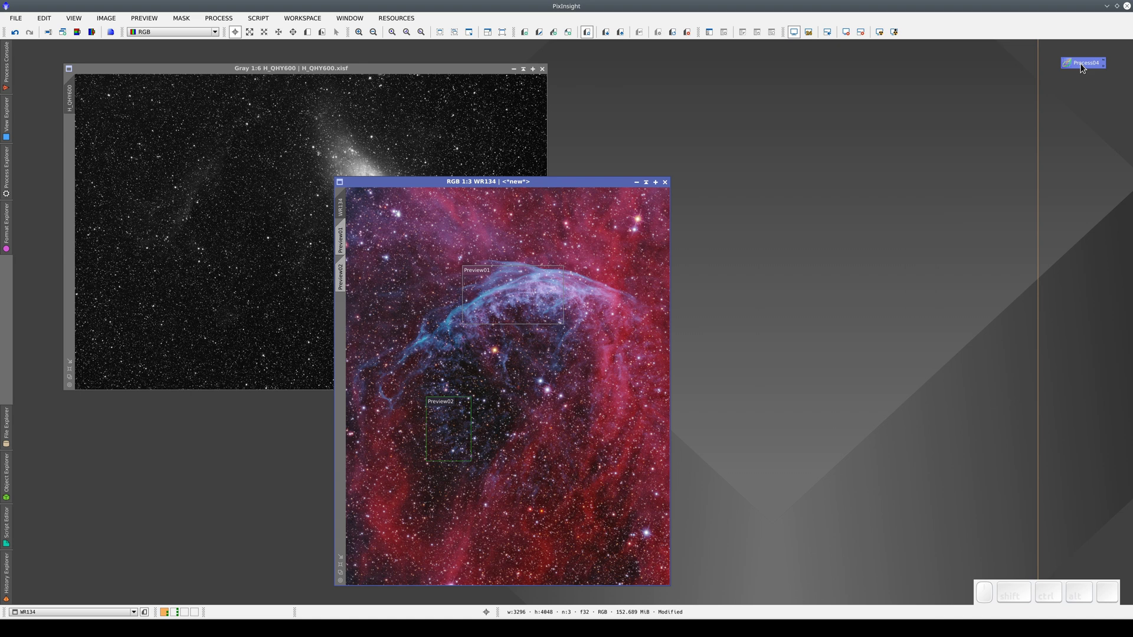
{"action": "left_click", "coordinate": [1081, 70]}
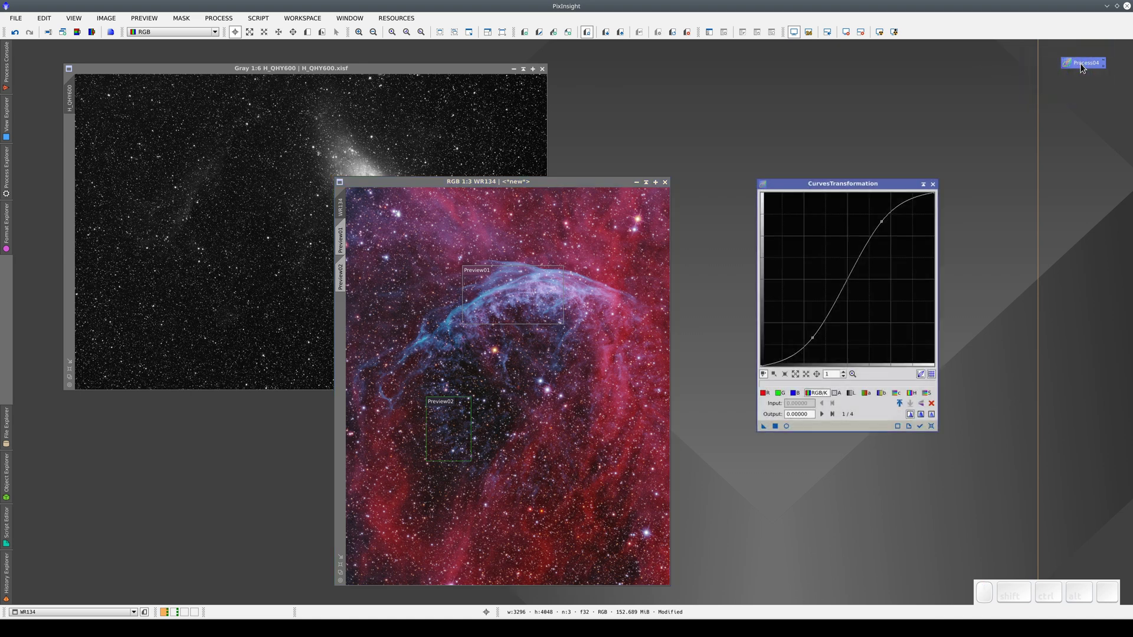
{"action": "left_click", "coordinate": [900, 185]}
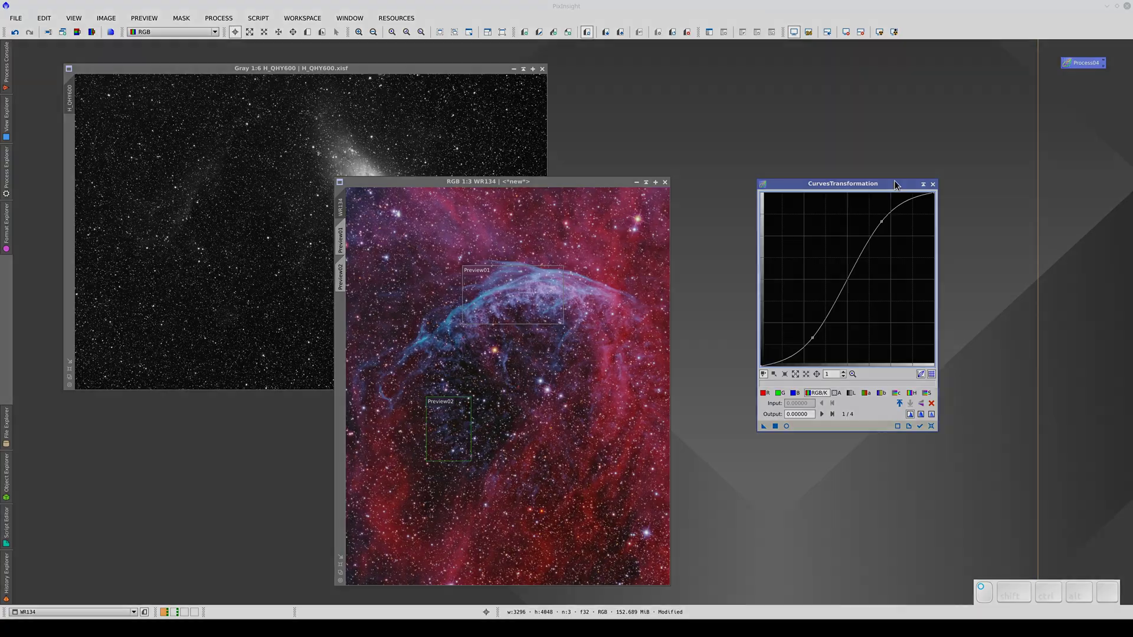